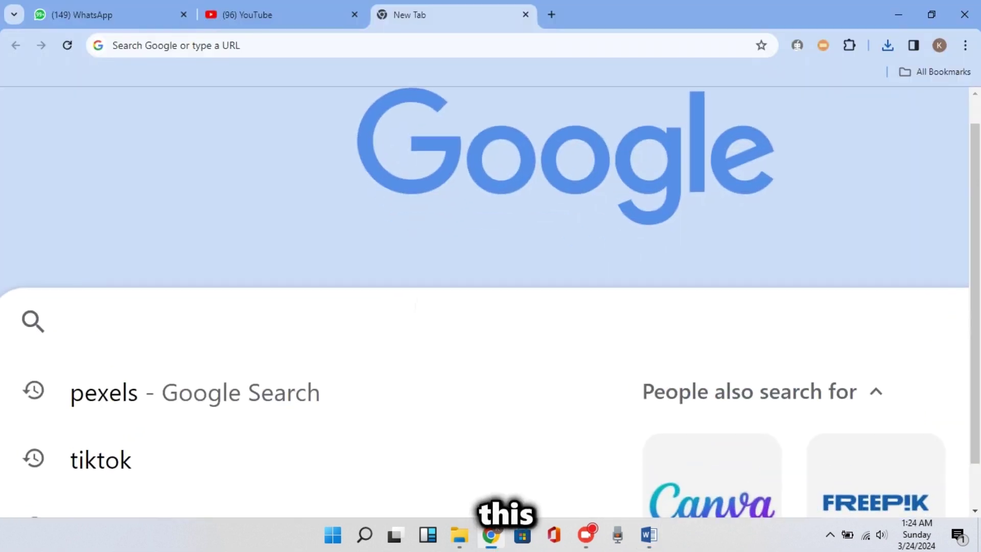
In ChatGPT, submit a prompt reading 'this' followed by the pasted story text
text(chatgpt)
key(Return)
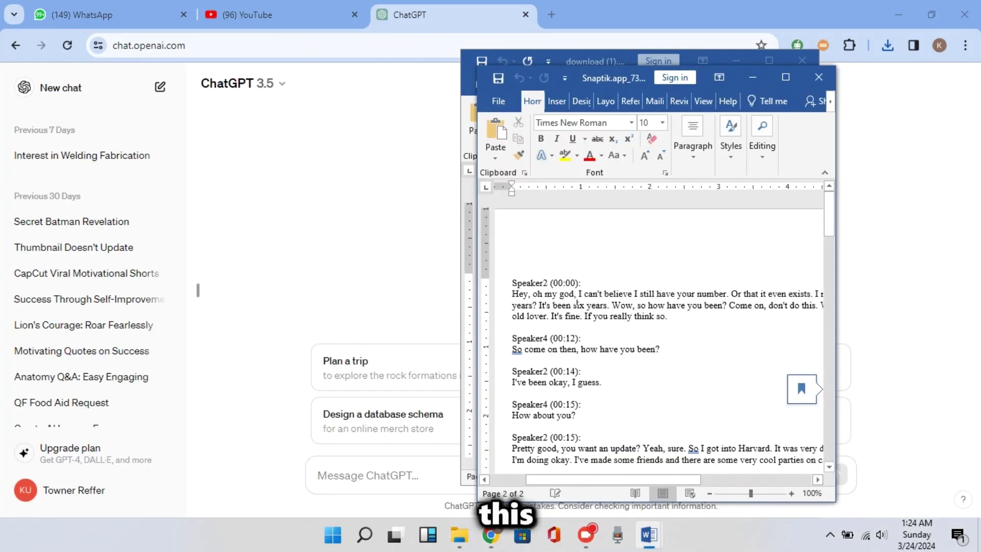
key(ctrl+a)
text(t)
key(space)
text(his)
key(space)
key(ctrl+v)
key(Return)
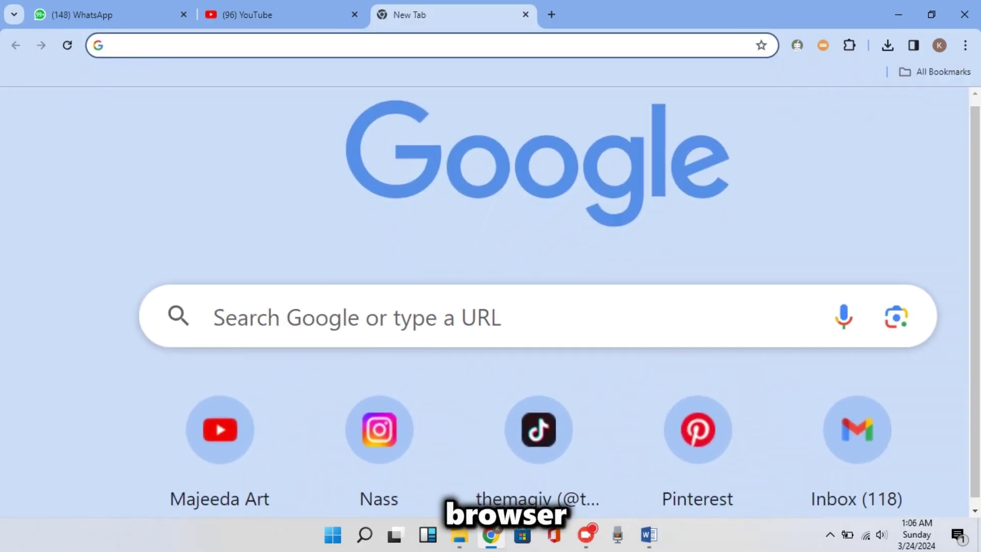
Go to Text Chat Animator and name the two speakers jordi and Brian
text(text)
key(space)
text(atimator)
key(Return)
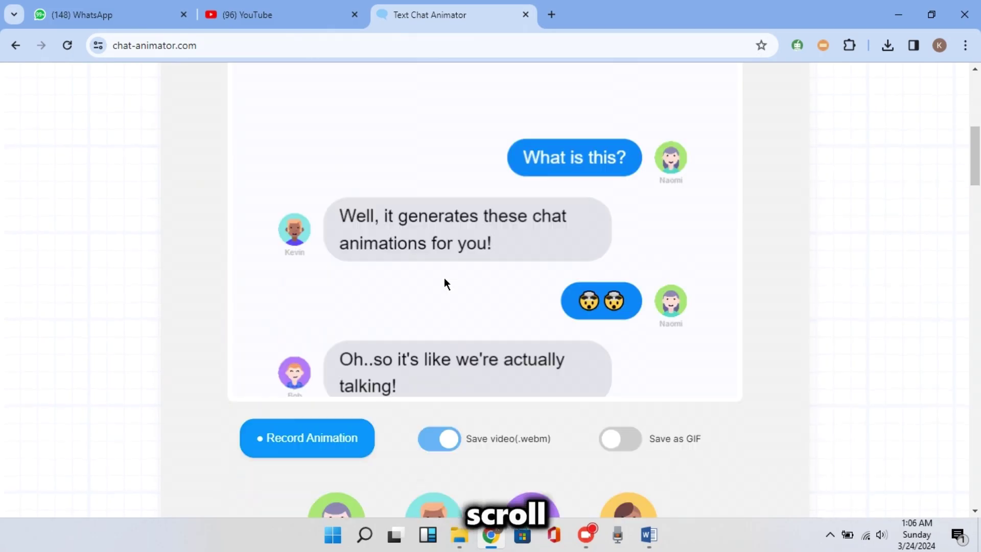
text(jordirian)
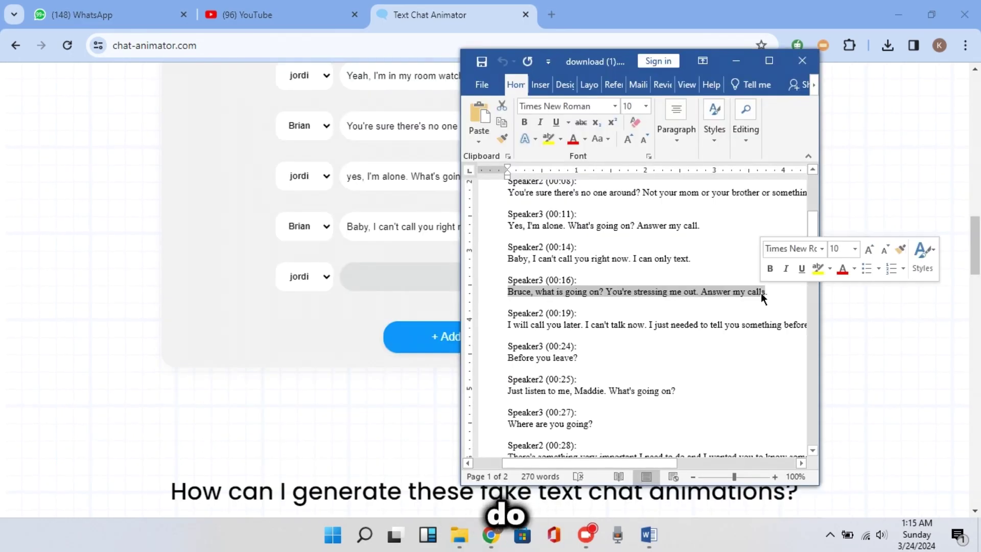
Paste each transcript line from Word as alternating jordi/Brian messages through 'Where are you going?'
key(ctrl+c)
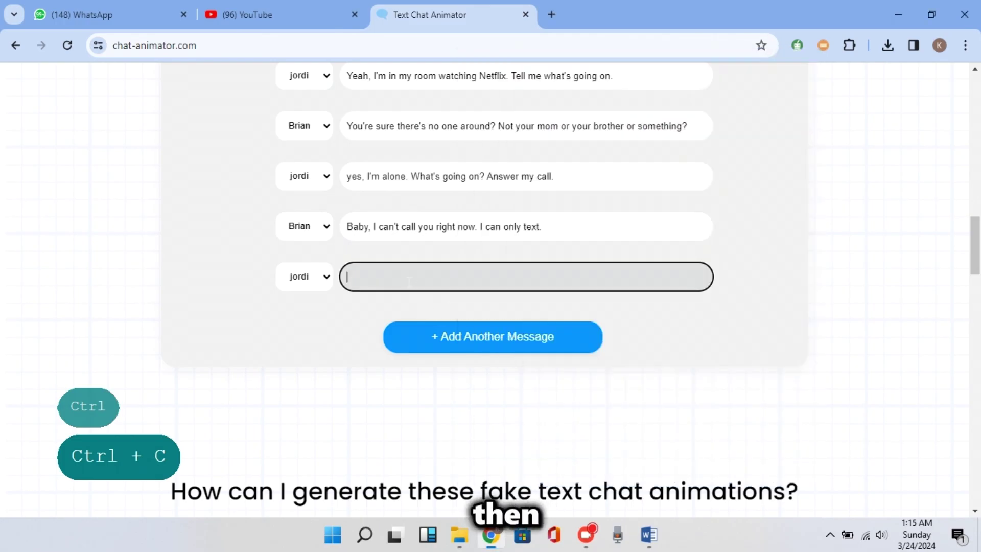
key(ctrl+v)
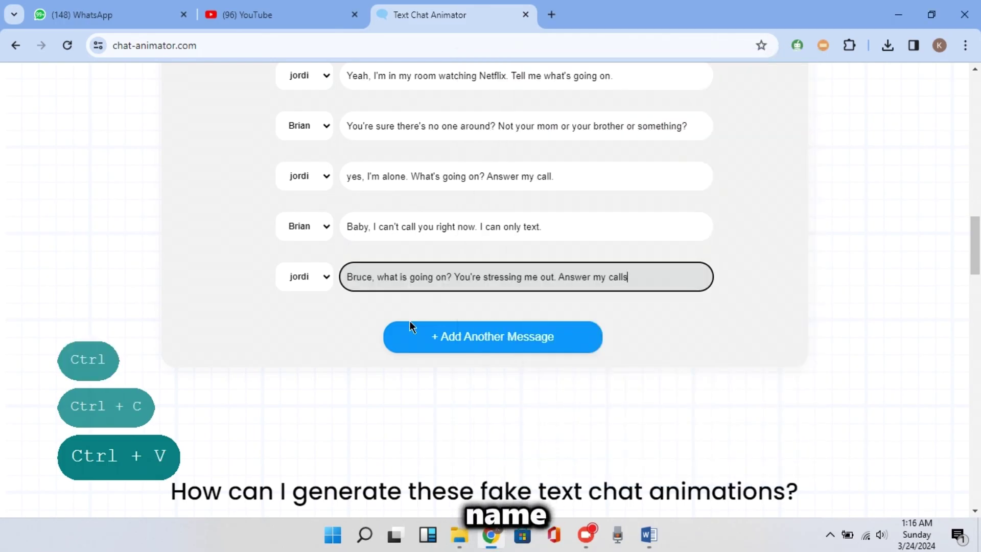
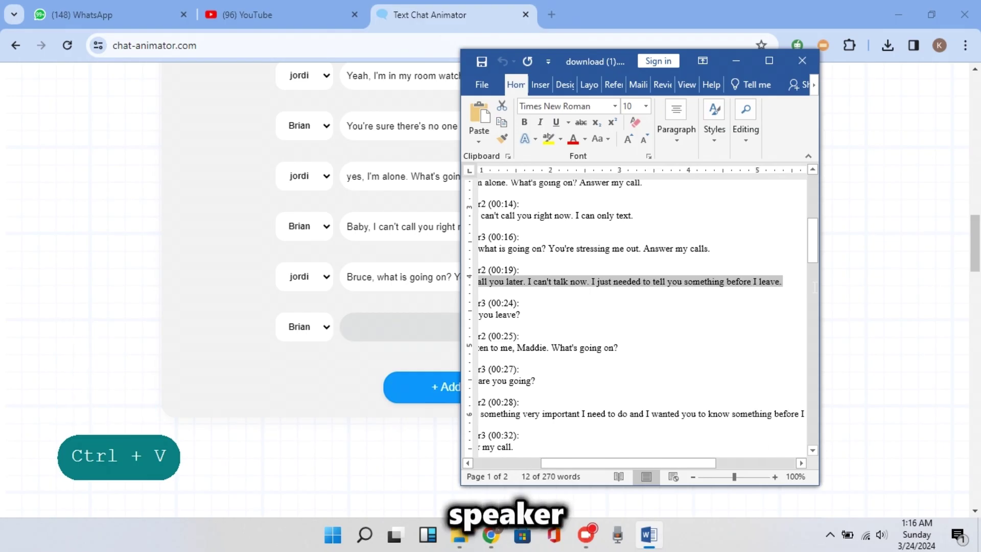
key(ctrl+c)
key(ctrl+v)
key(ctrl+c)
key(ctrl+v)
key(ctrl+c)
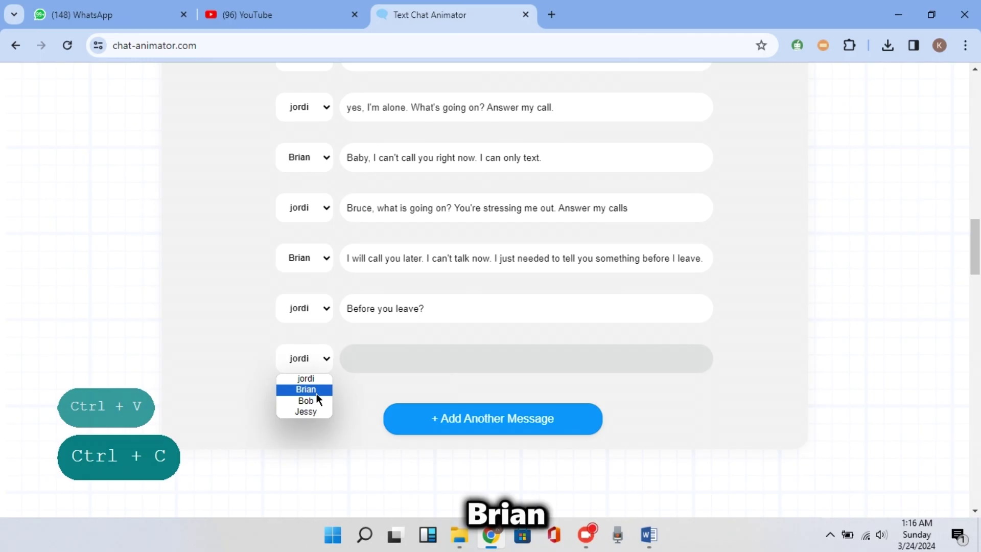
key(ctrl+v)
key(ctrl+c)
key(ctrl+v)
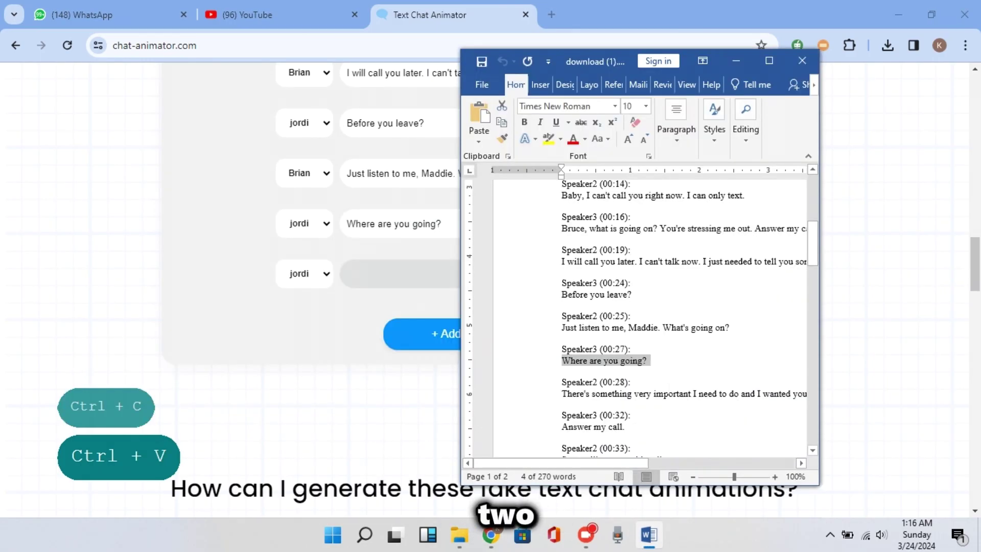
key(ctrl+c)
key(ctrl+v)
key(ctrl+c)
key(ctrl+v)
key(ctrl+c)
key(ctrl+v)
key(ctrl+c)
key(ctrl+v)
key(ctrl+c)
key(ctrl+v)
key(ctrl+c)
key(ctrl+c)
key(ctrl+v)
key(ctrl+c)
key(ctrl+v)
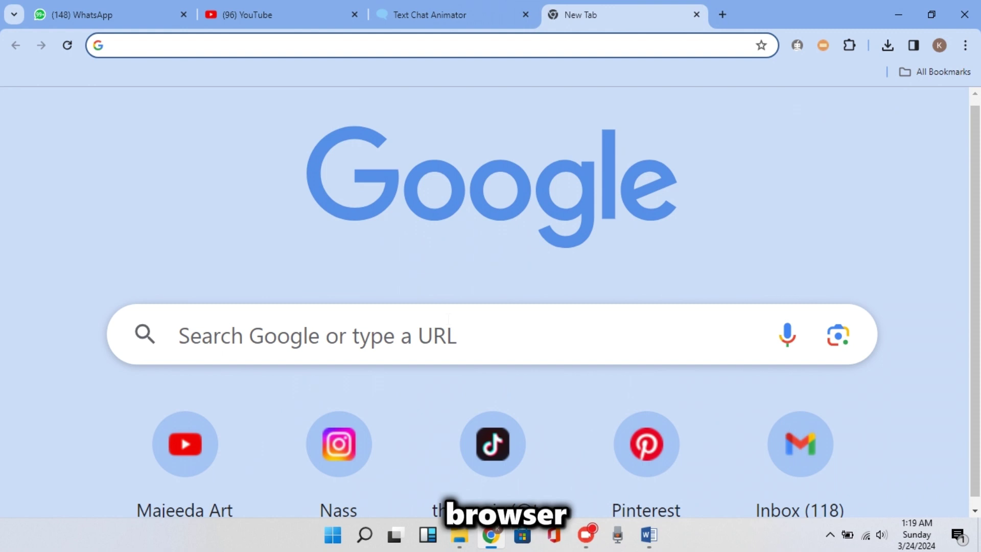
On Pexels, download a man's portrait photo and search 'lady' photos in another tab
text(pexels)
key(Return)
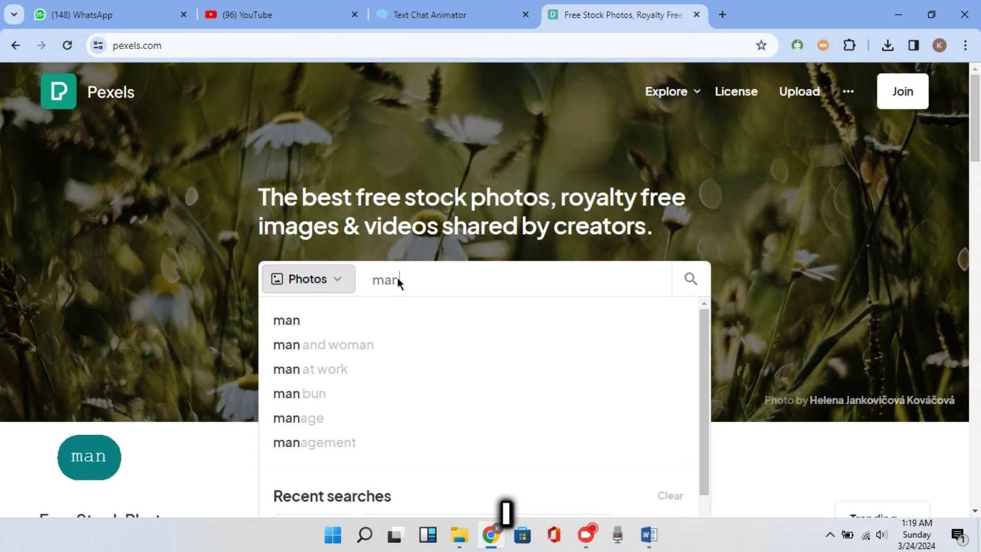
key(Return)
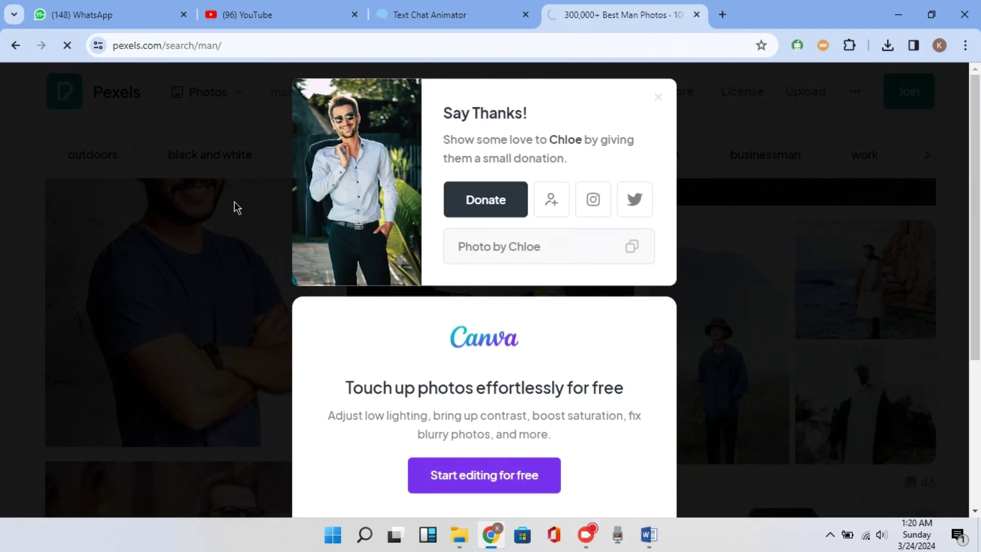
text(lady)
Set the downloaded man and woman photos as Brian's and jordi's chat avatars
key(Return)
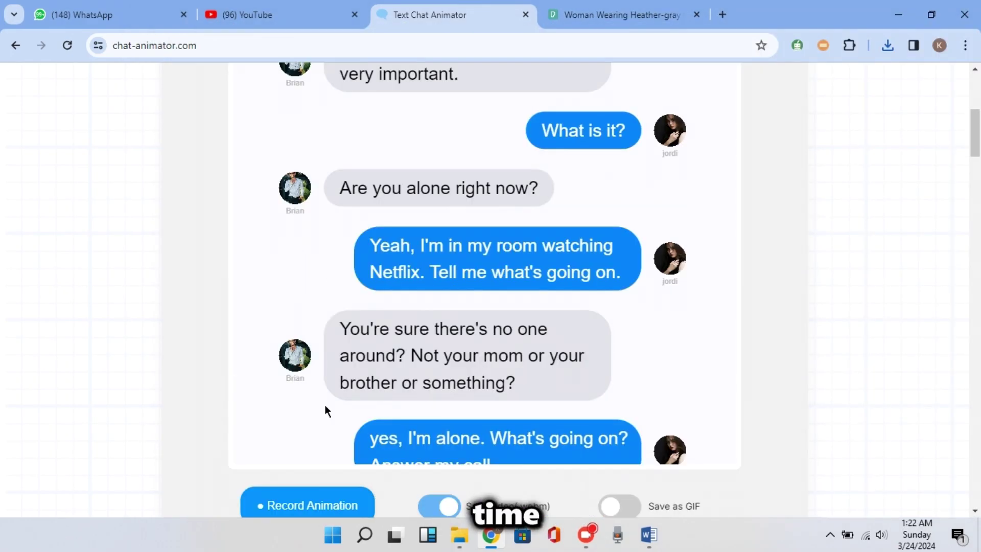
click(331, 410)
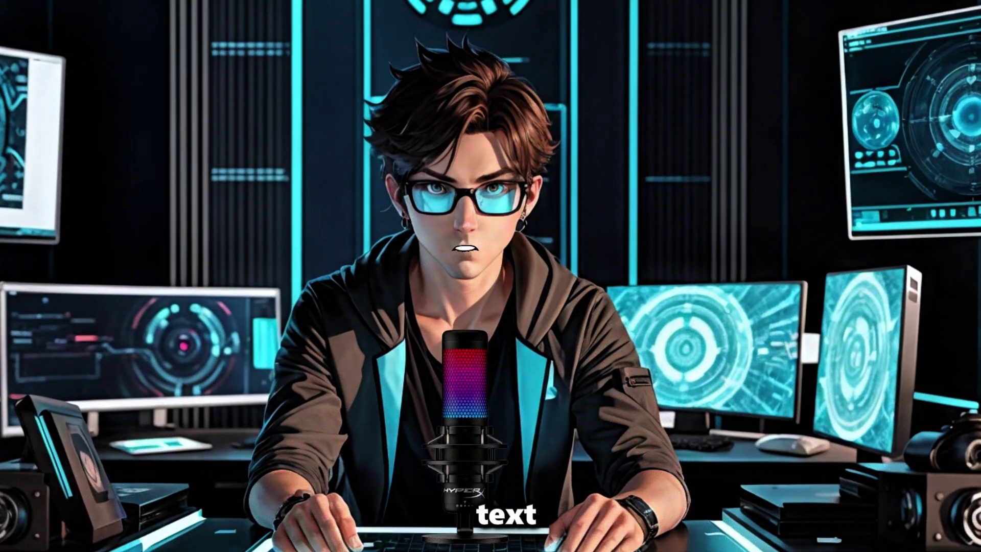
Open the Clipchamp website in a new browser tab
key(BackSpace)
text(lipchamp)
key(Return)
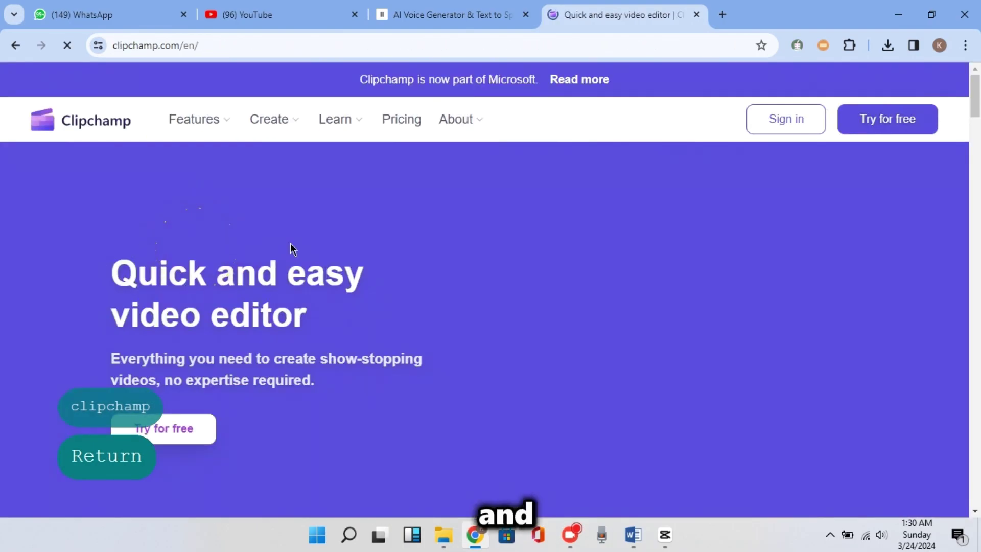
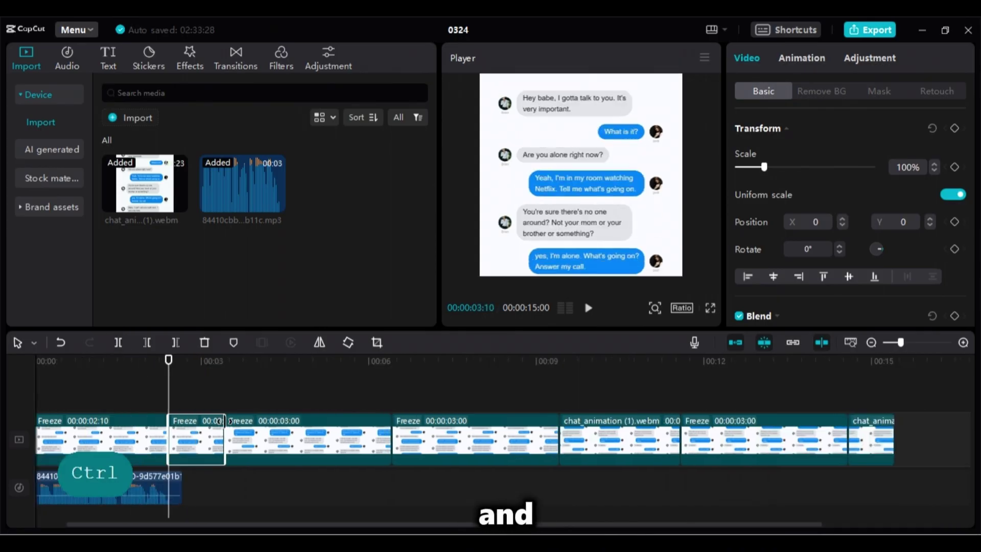
Add more 3-second freeze frames along the chat video, splitting clips at the playhead
key(space)
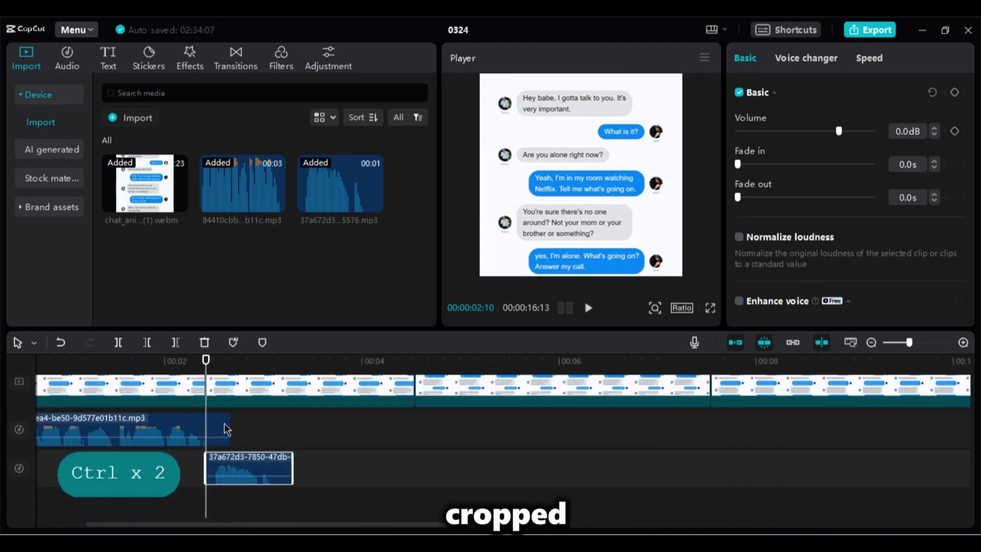
key(space)
key(space)
key(ctrl+b)
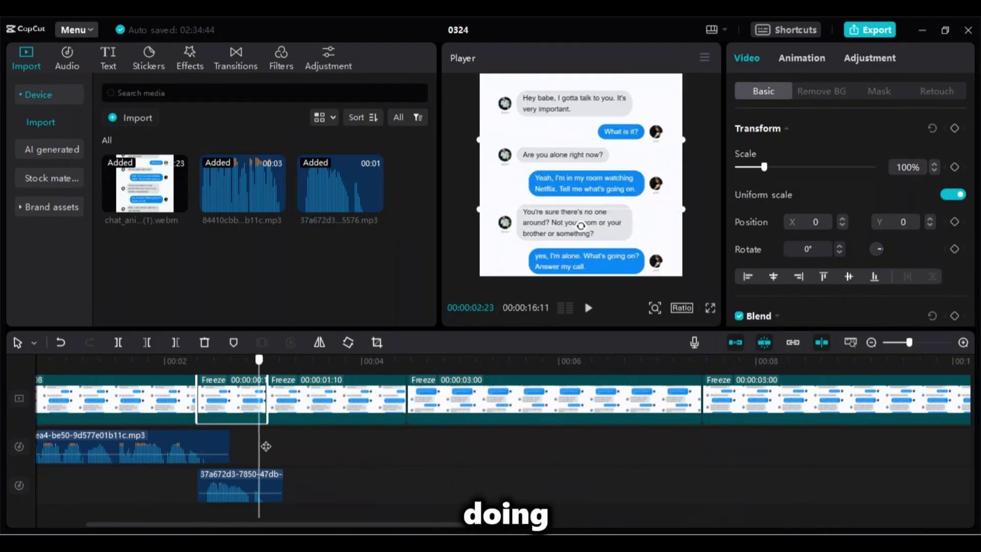
key(ctrl+b)
key(space)
Import the remaining mp3 voiceover clips from Downloads into the media bin
key(space)
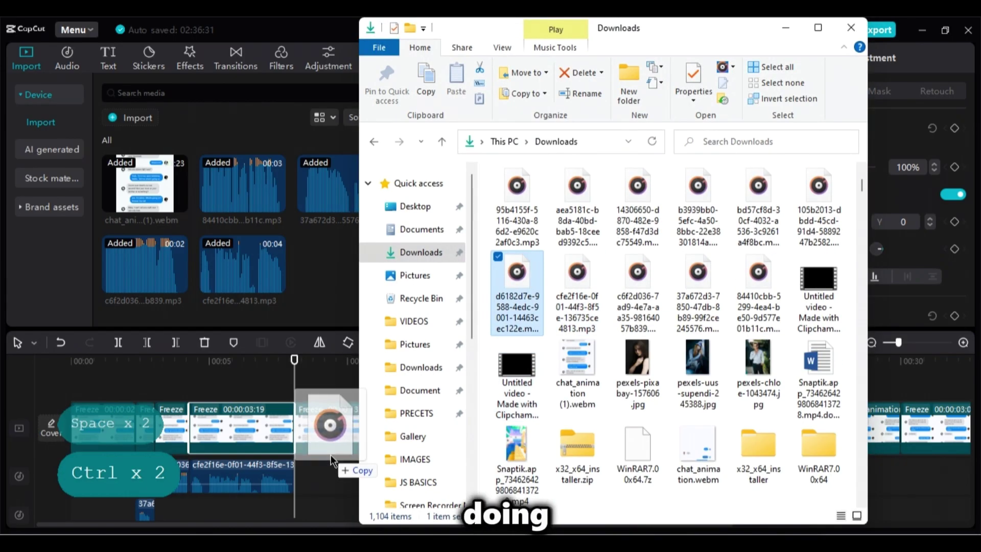
key(space)
key(space)
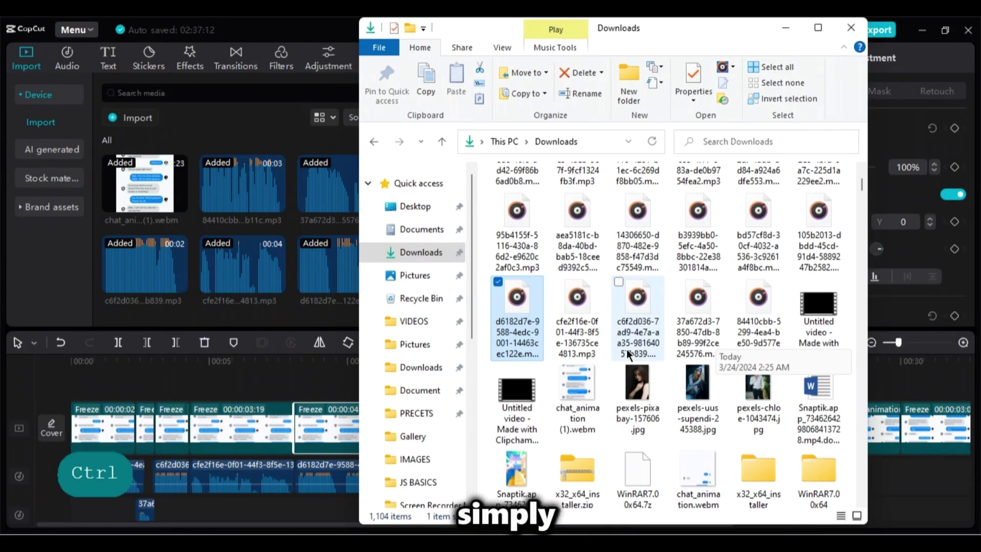
key(space)
key(space)
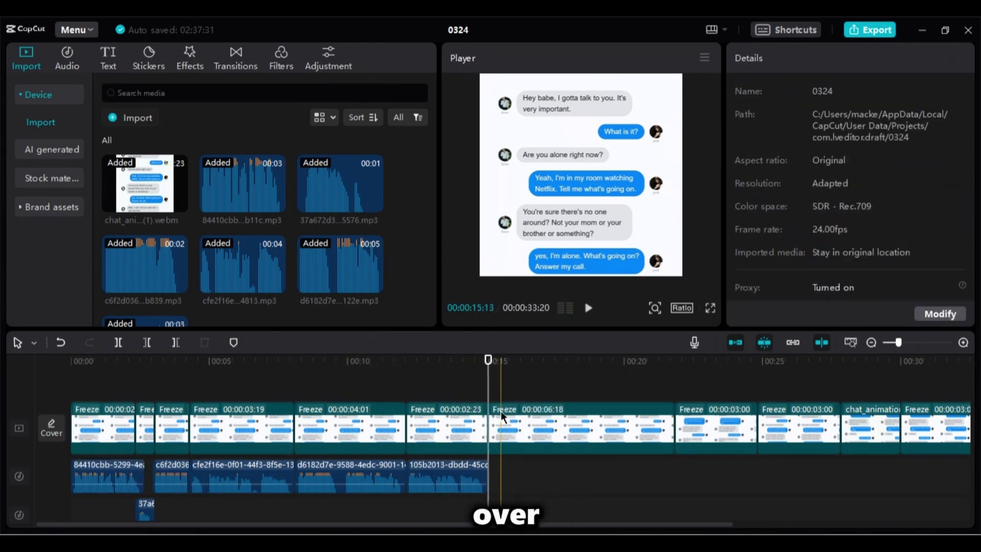
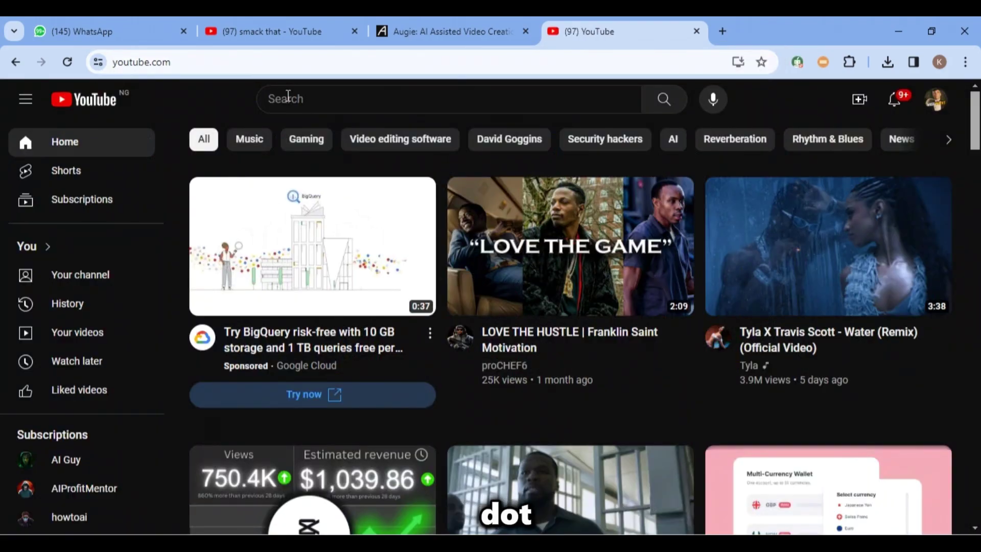
Search YouTube for Minecraft parkour gameplay footage
text(minecraf)
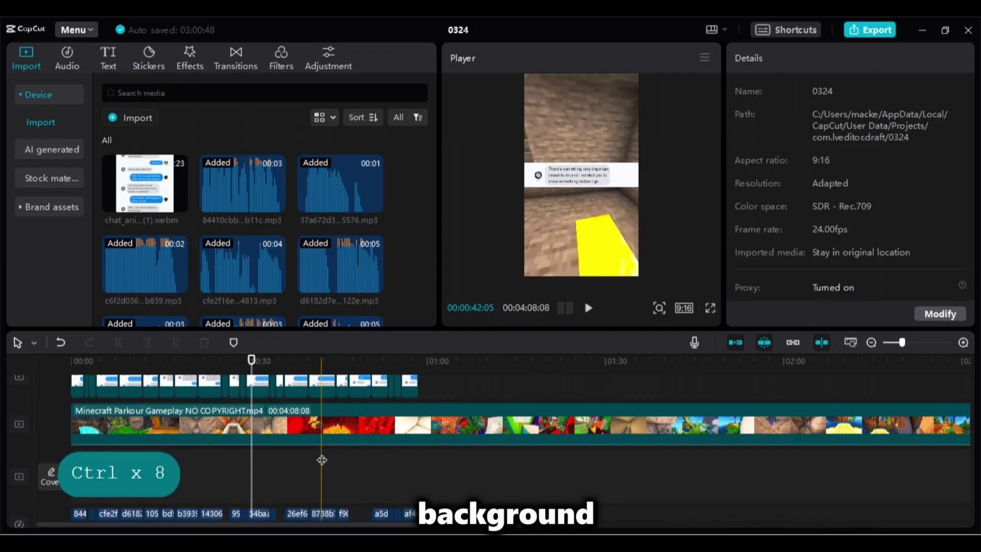
Export the video as 'FIRST' at 1080P, HEVC, mp4, 24fps
key(space)
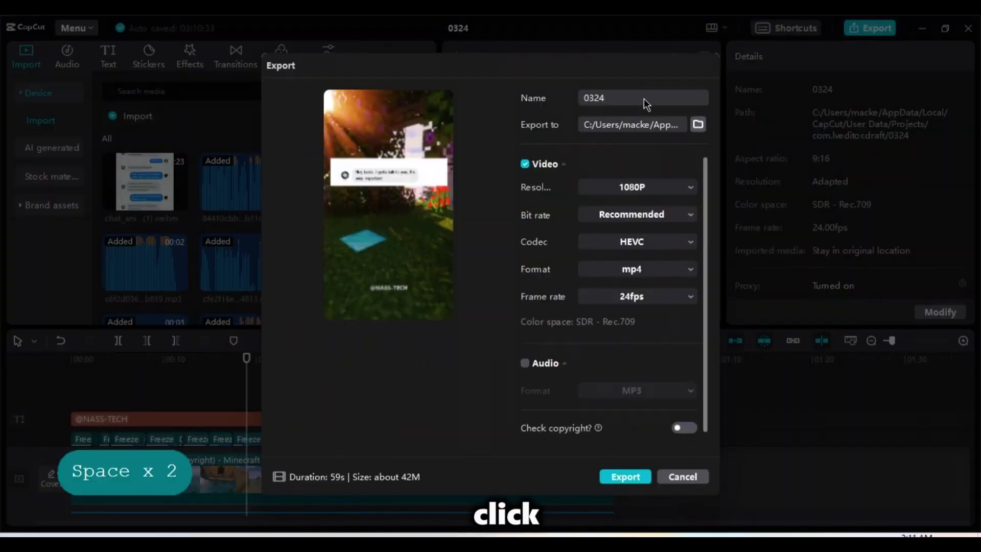
text(FIRST)
key(space)
key(space)
key(e)
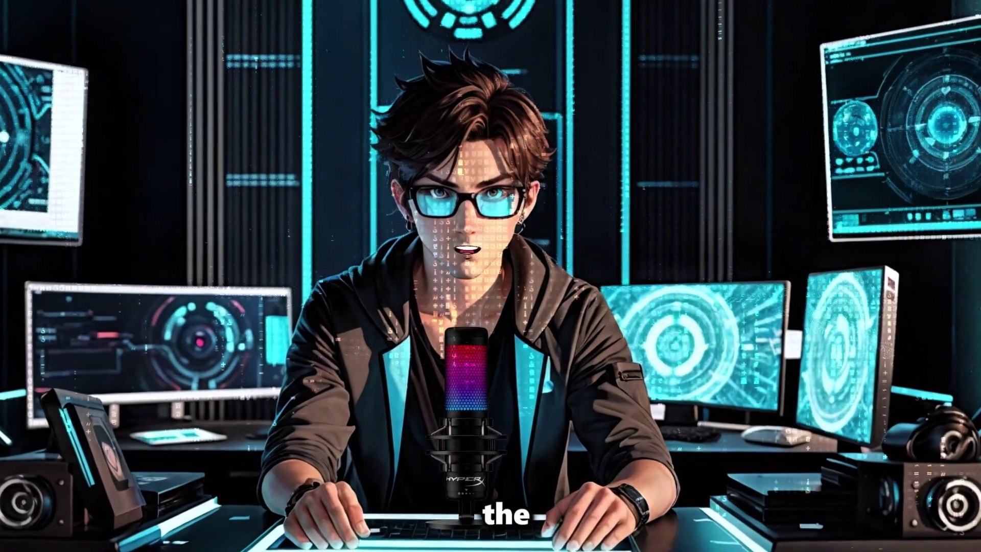